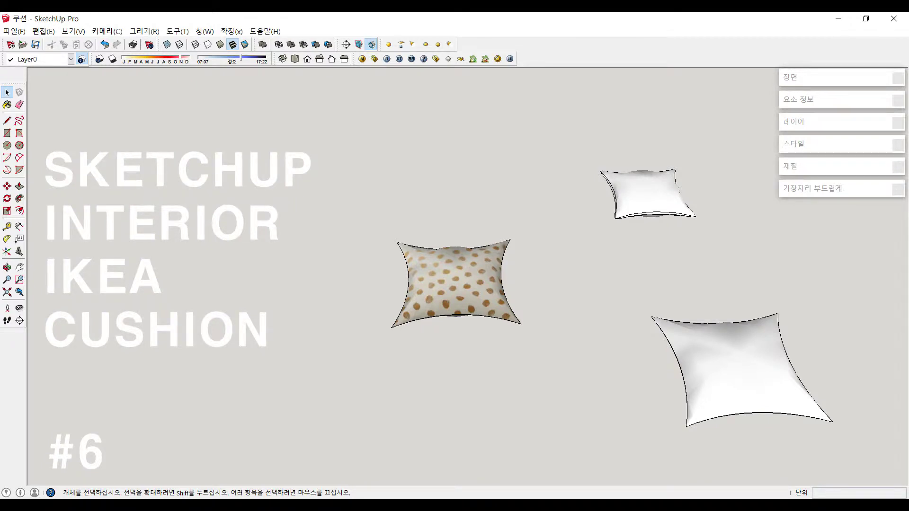
Orbit the view around the new empty model's axes
middle_click(326, 370)
middle_click(307, 318)
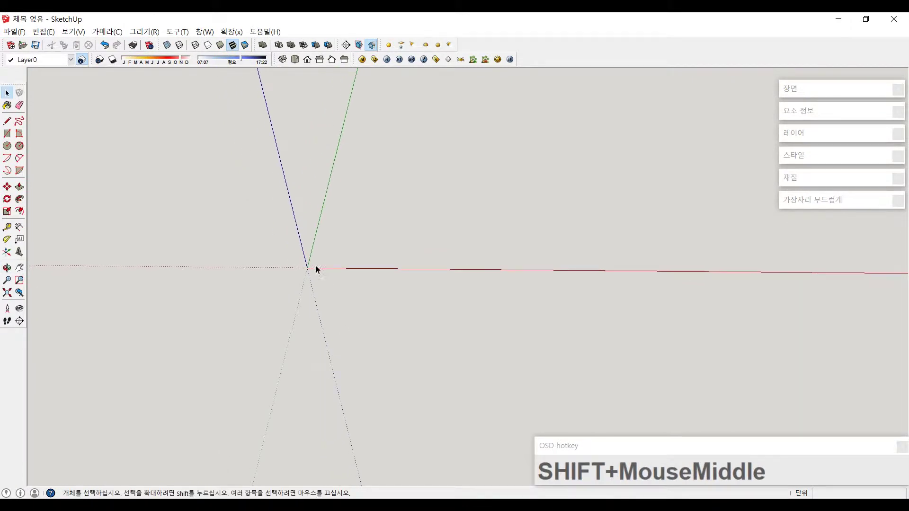
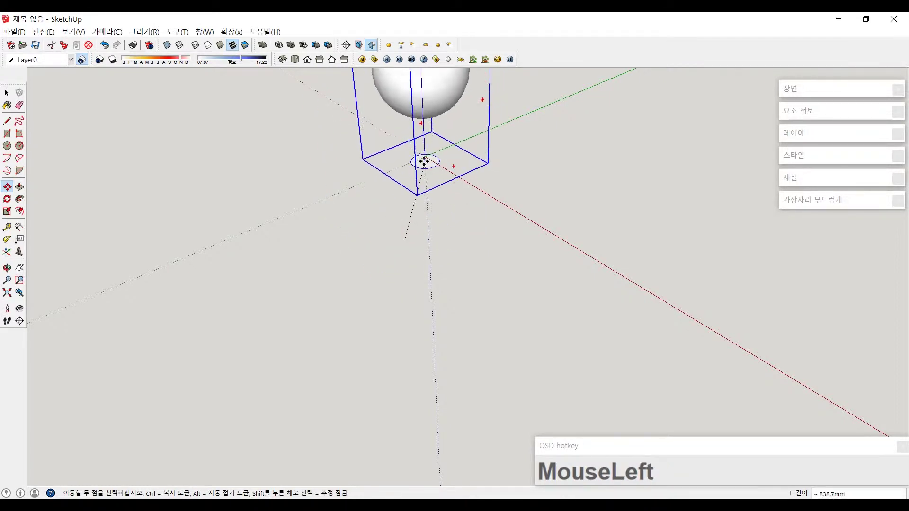
Zoom out to frame the sphere drawn above the origin
scroll(down, 3)
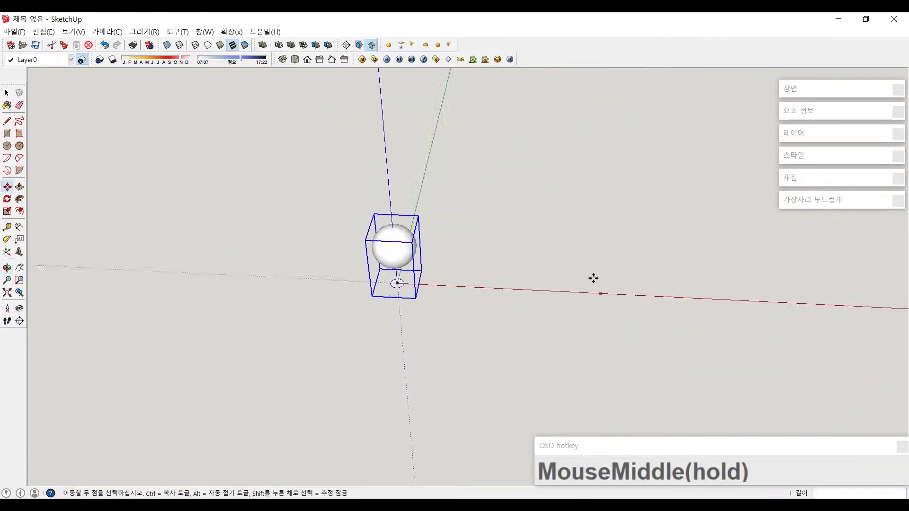
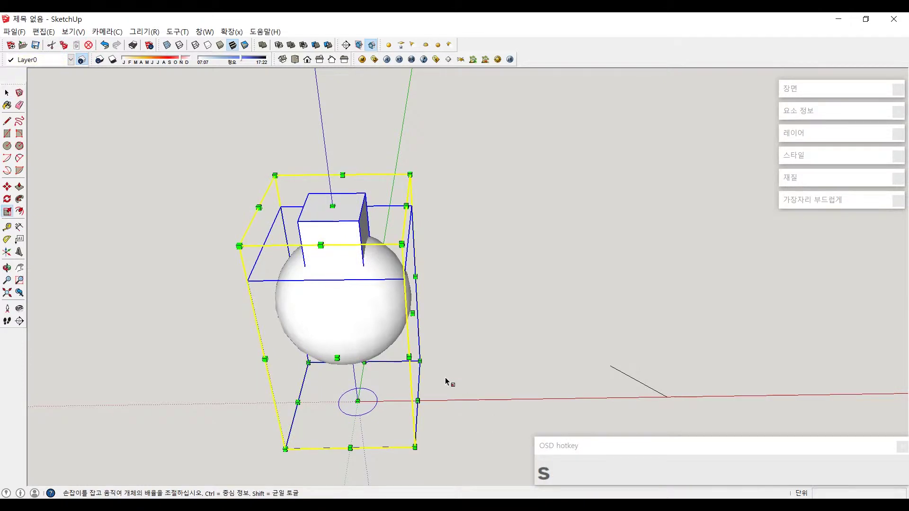
Intersect the box with the sphere, select the cut curved patch and start moving it away
click(463, 284)
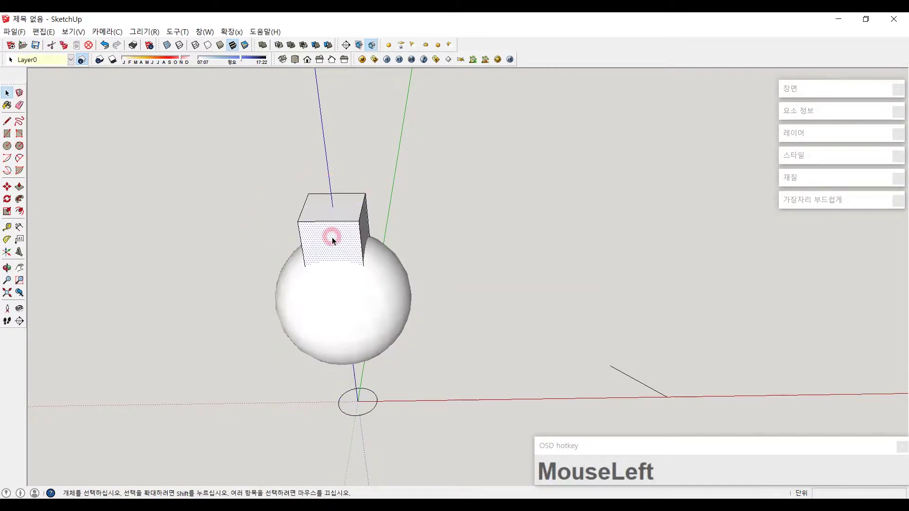
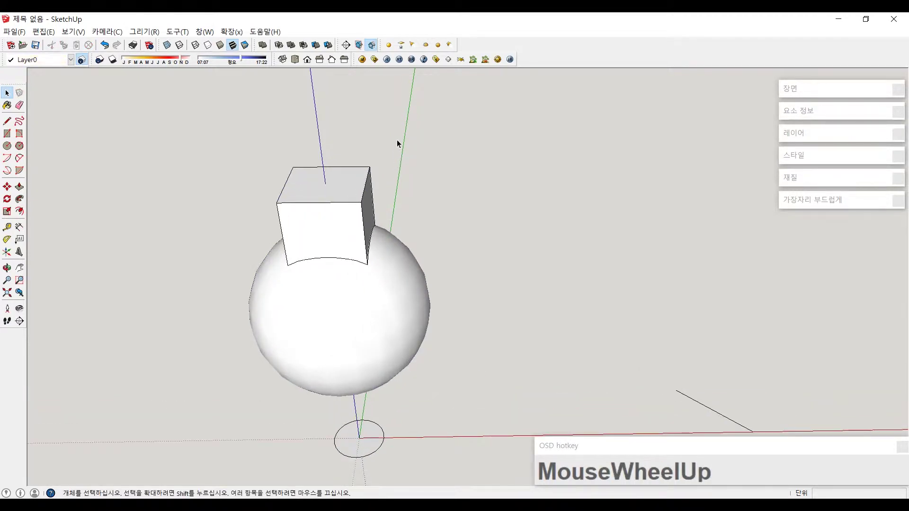
click(399, 158)
middle_click(363, 245)
click(337, 229)
key(m)
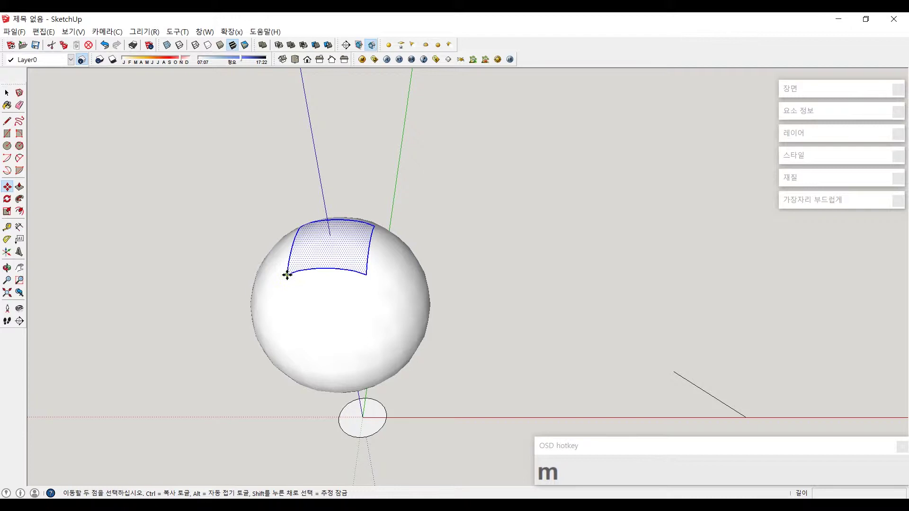
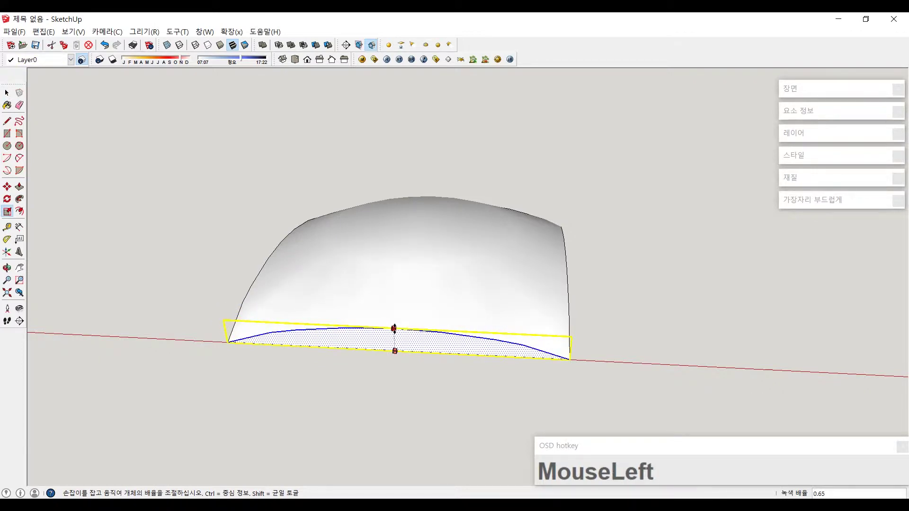
Start flattening the dome's front edge with the Scale tool
key(KP_0)
middle_click(305, 294)
click(383, 346)
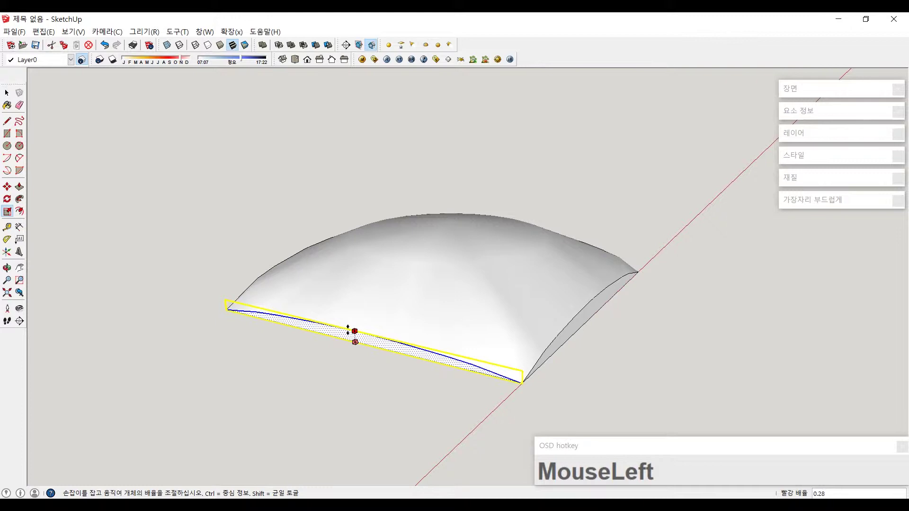
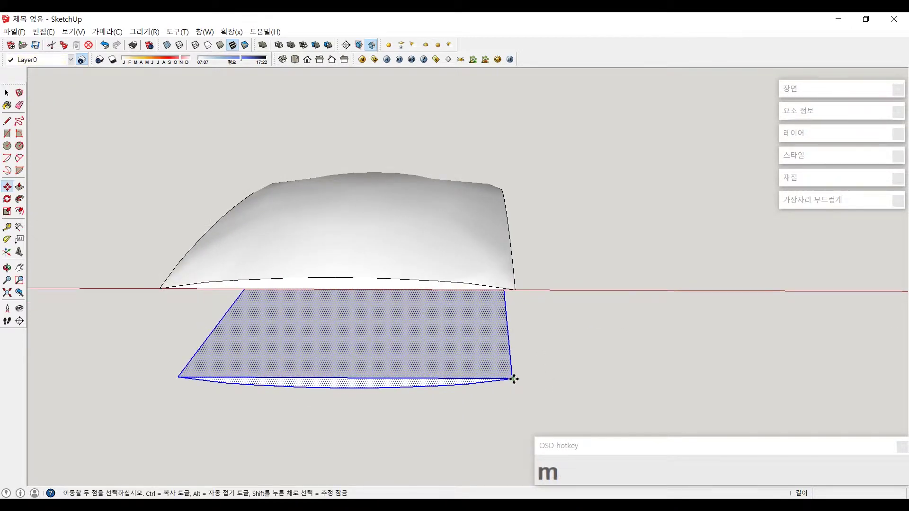
Select the surface's curved bottom edge to copy and flip it into the bottom half
click(514, 376)
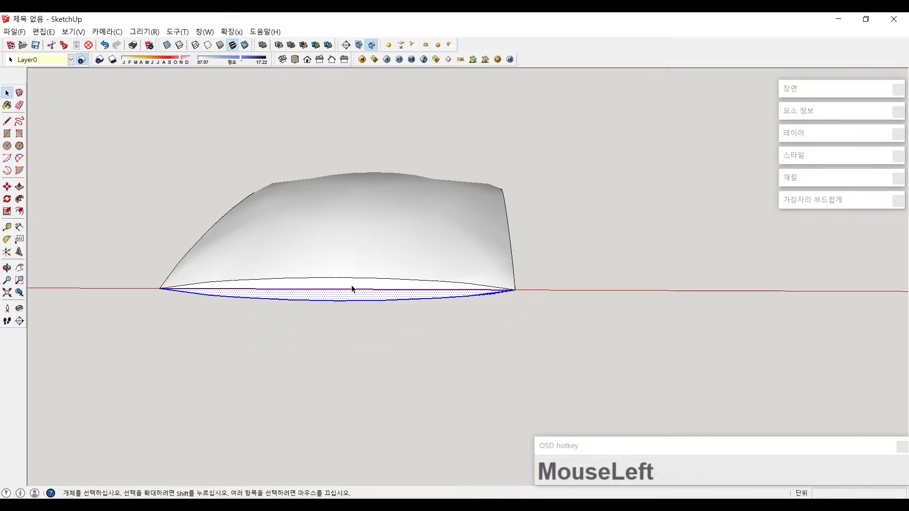
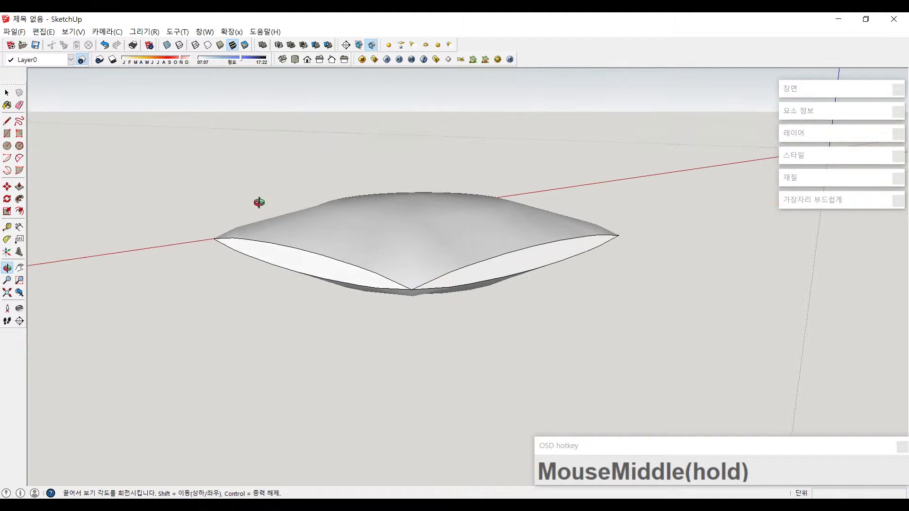
key(space)
scroll(up, 3)
scroll(down, 3)
middle_click(454, 280)
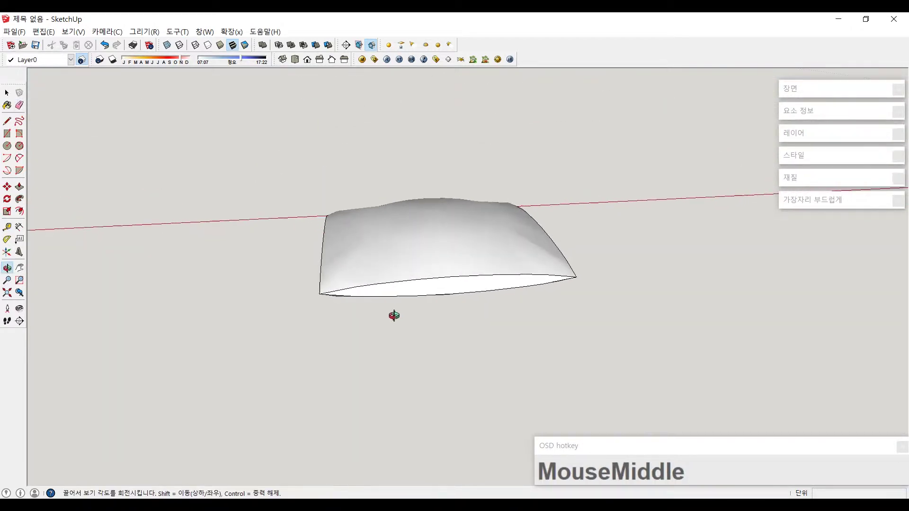
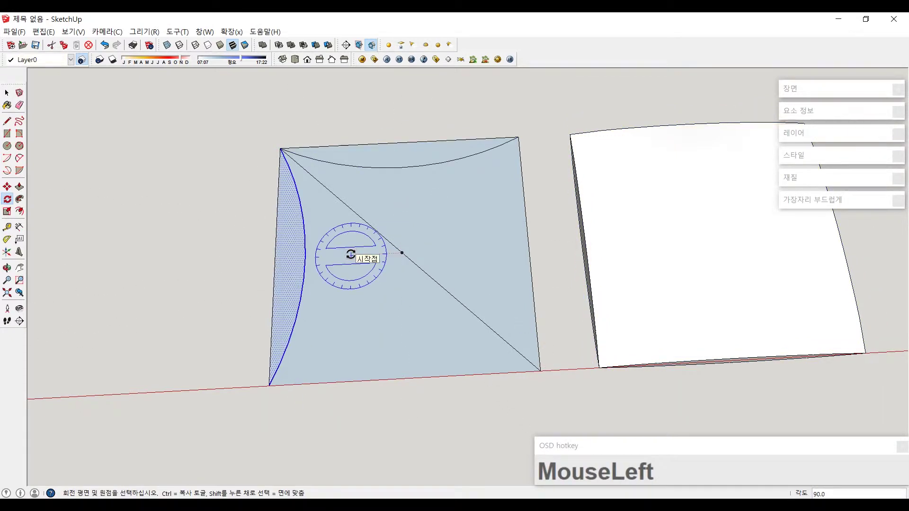
Switch to the Eraser to remove the extra lines on the arc-edged square
key(KP_3)
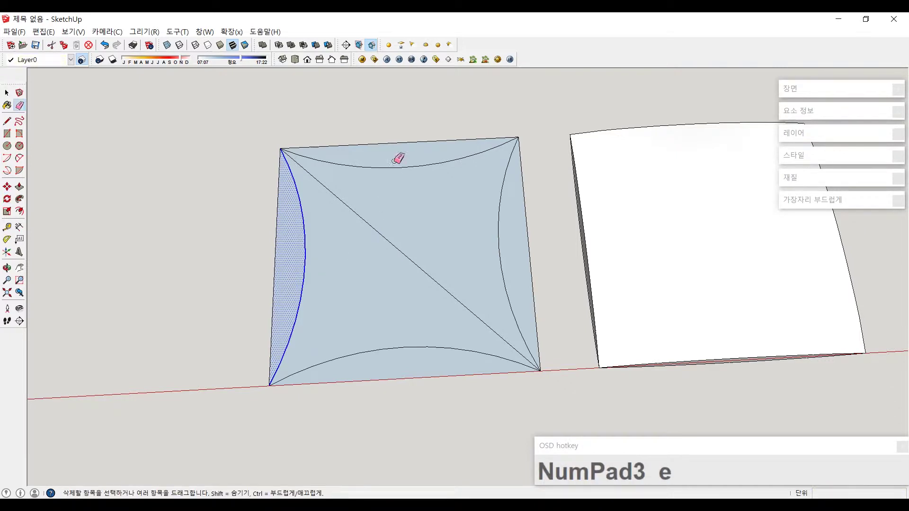
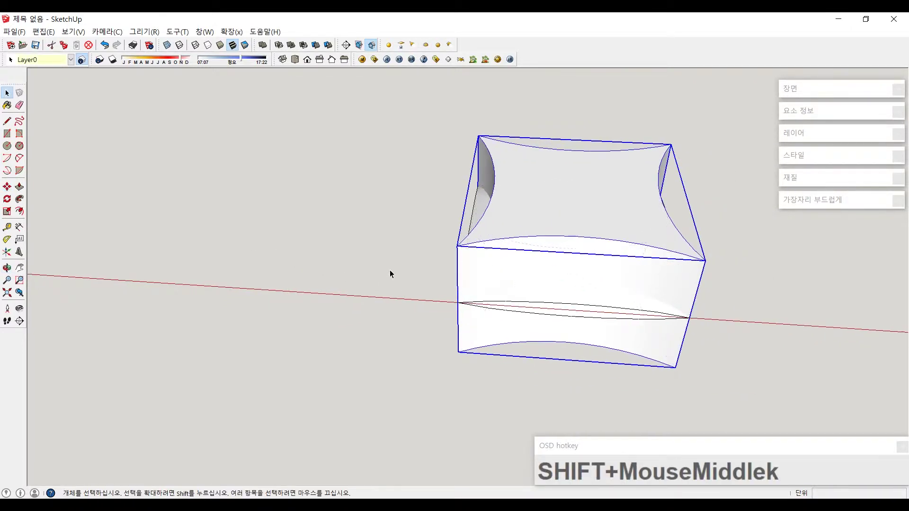
Select the curved-sided cutting box together with the cushion for intersecting
scroll(down, 3)
middle_click(419, 258)
click(450, 245)
middle_click(449, 252)
click(467, 286)
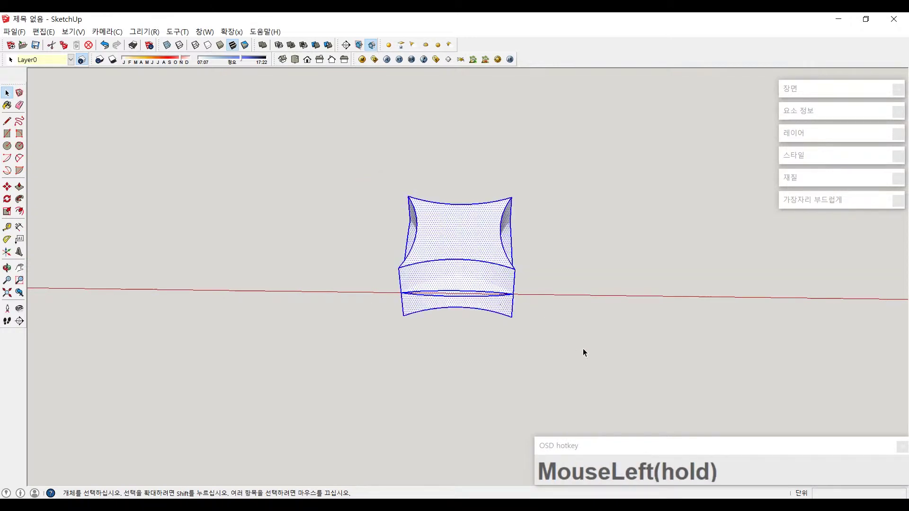
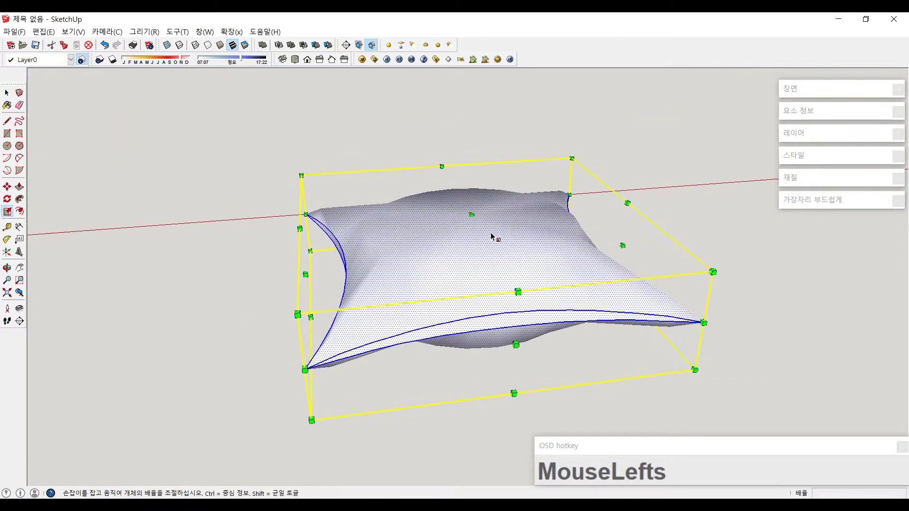
Scale the cushion down vertically, draw a rectangle and start moving it above the cushion
drag(553, 258, 453, 295)
key(g)
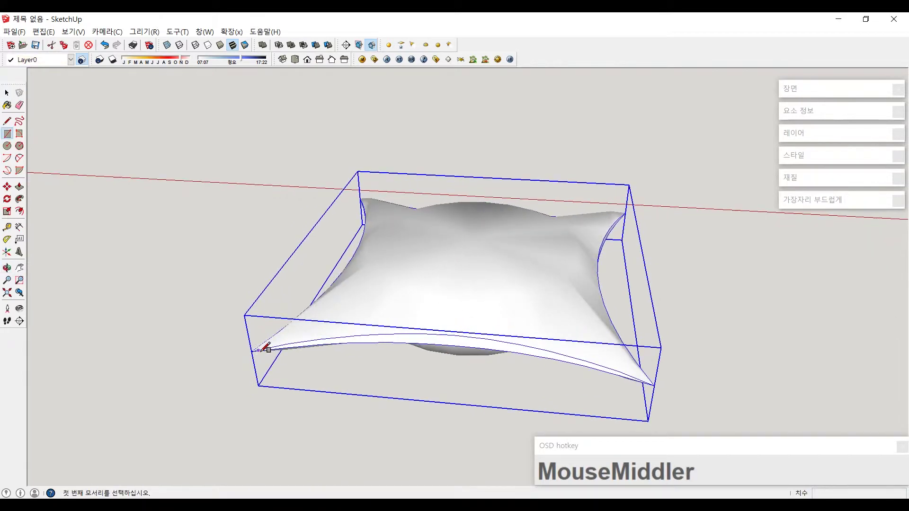
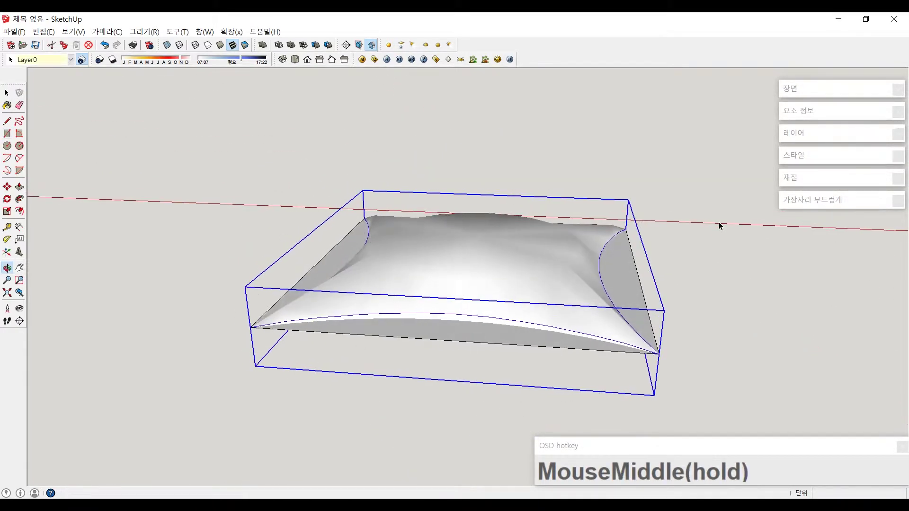
click(443, 352)
middle_click(446, 345)
key(m)
click(247, 335)
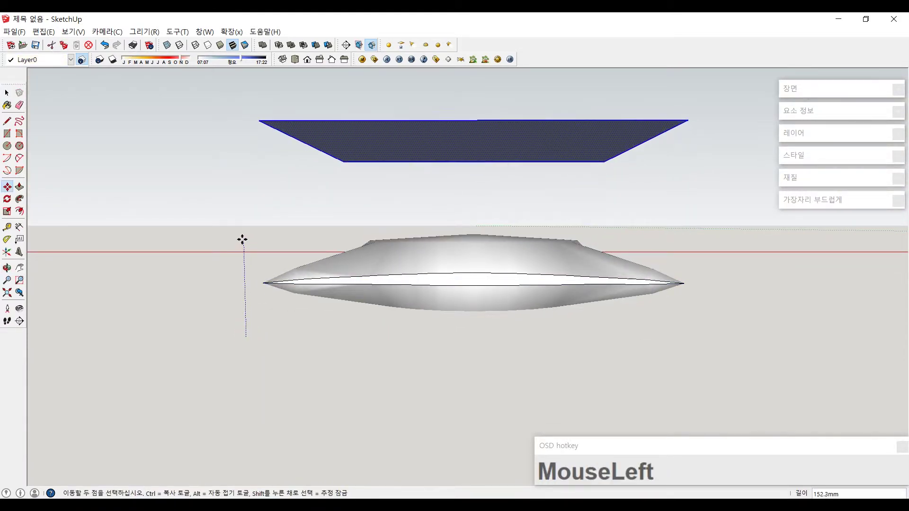
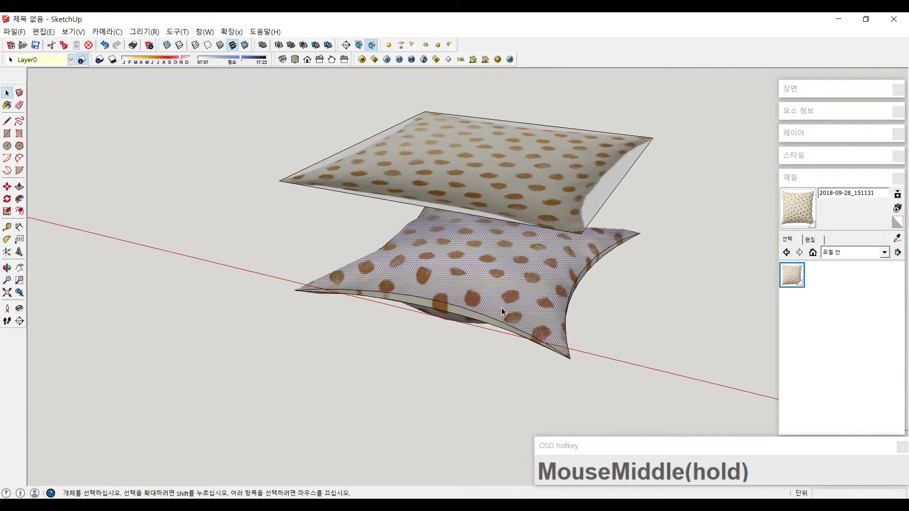
Delete the flat image panel and inspect the polka-dot cushion's curved front edge
click(461, 186)
key(Delete)
middle_click(464, 234)
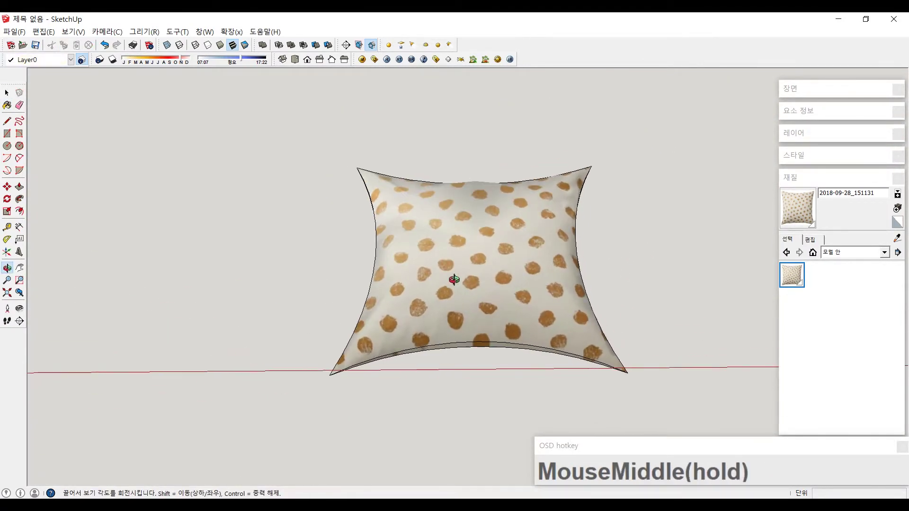
scroll(up, 3)
middle_click(491, 292)
scroll(up, 3)
click(491, 334)
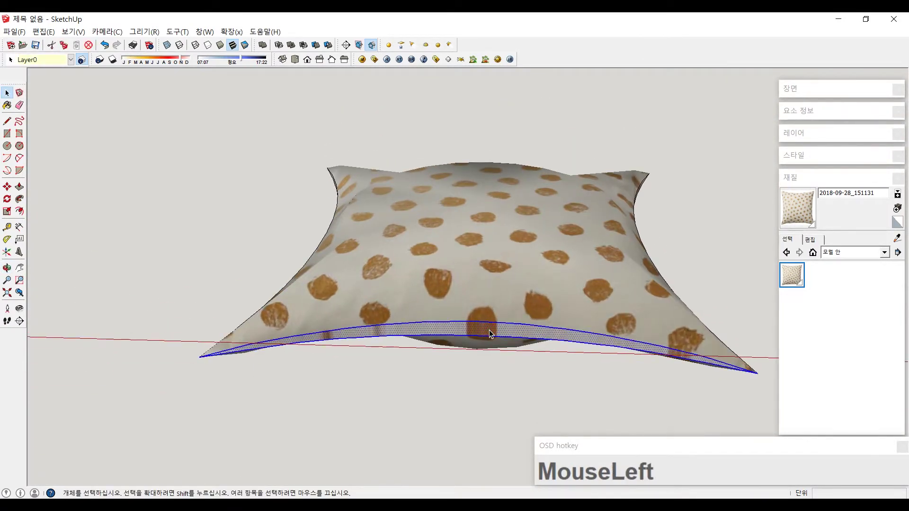